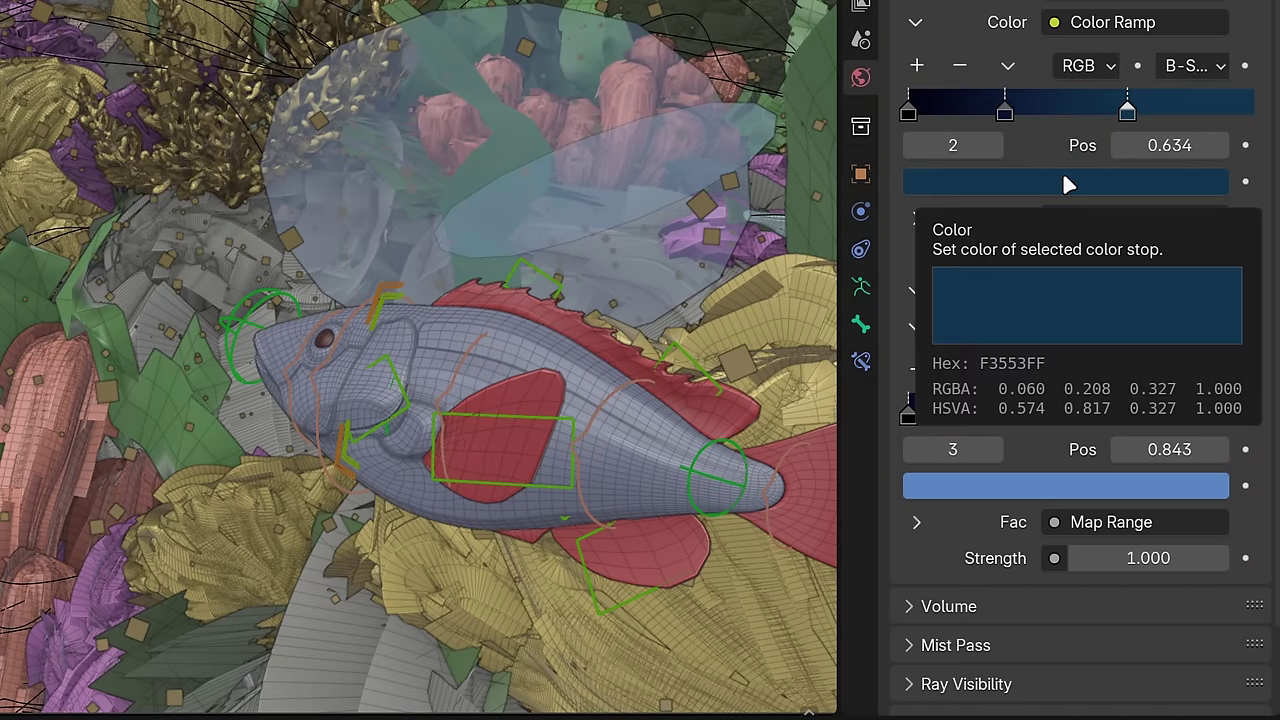
Search 'vidual' to reach the orbot material's shader node tree under the viewport.
{"action": "type", "text": "vidual"}
{"action": "type", "text": "vidual"}
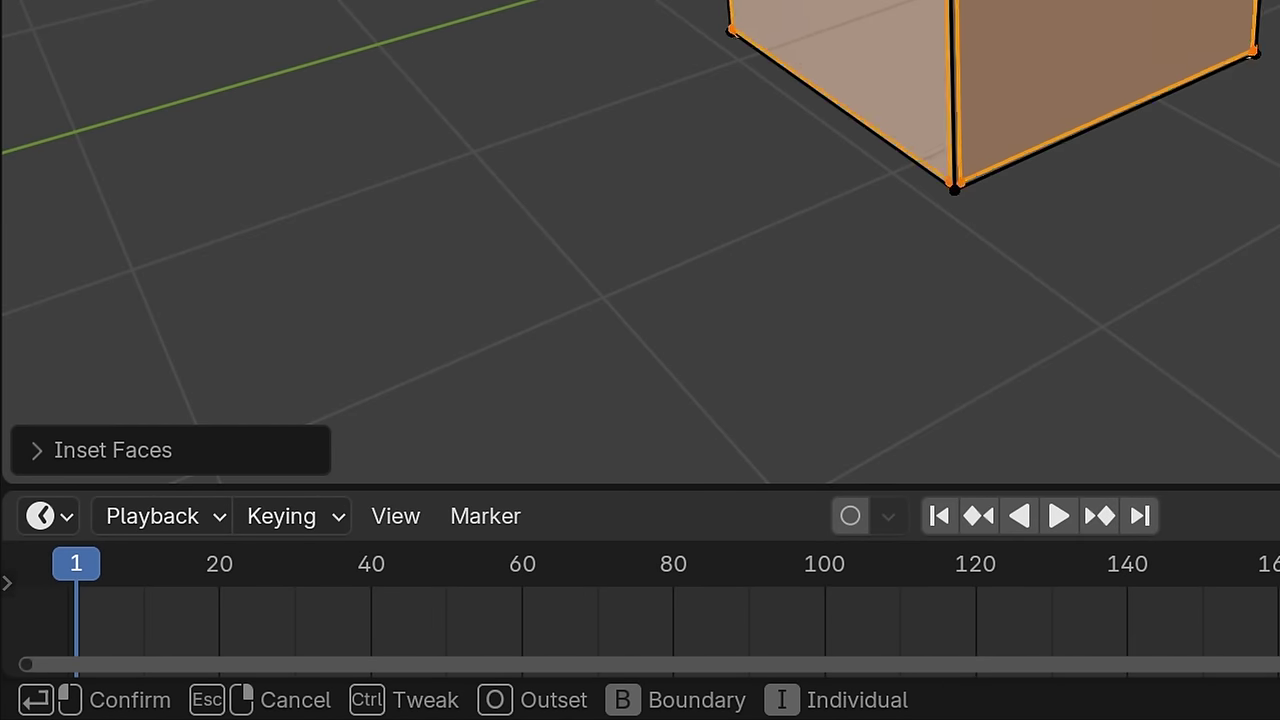
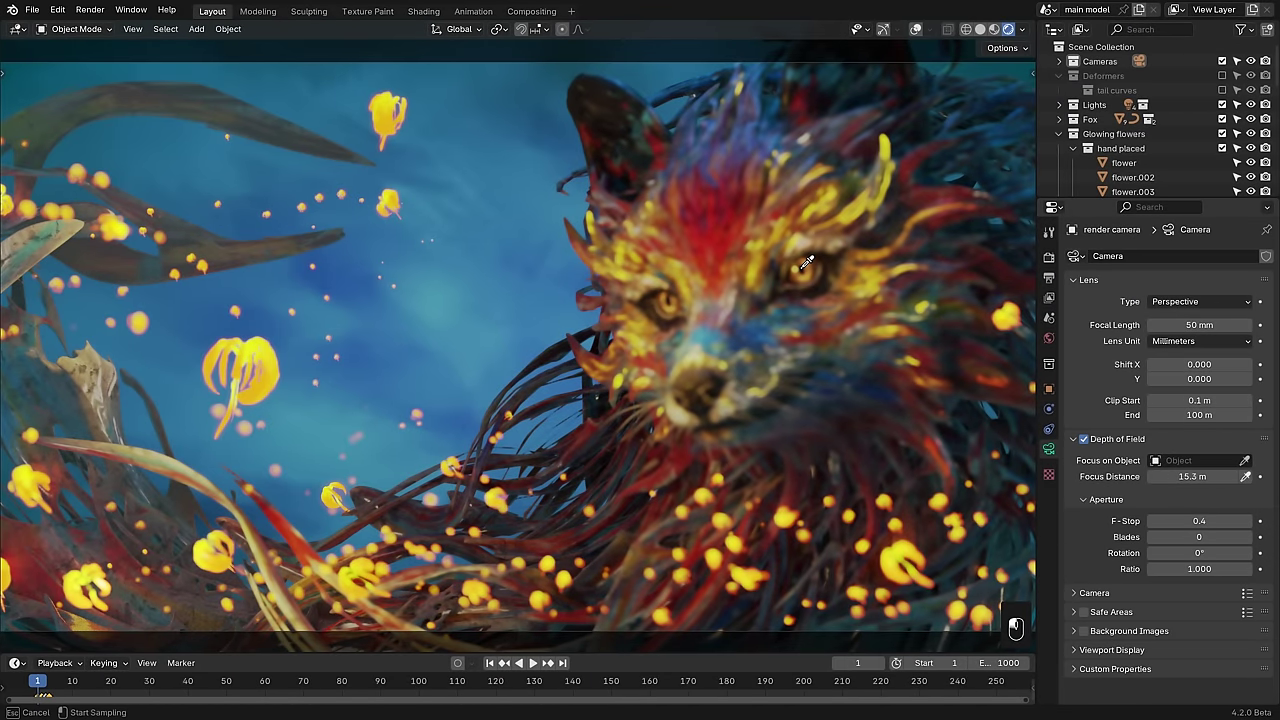
Pick the fox's eye with the Focus Distance eyedropper, setting depth of field to 10.58 m.
{"action": "left_click", "coordinate": [807, 269]}
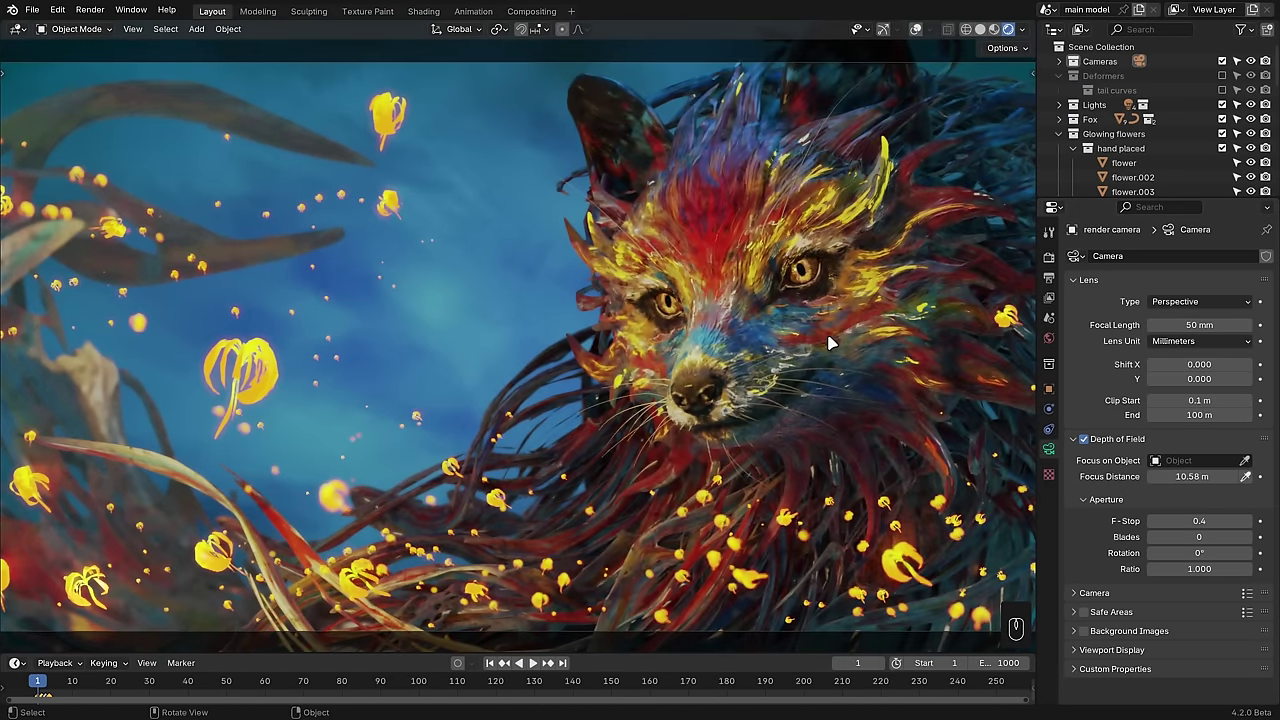